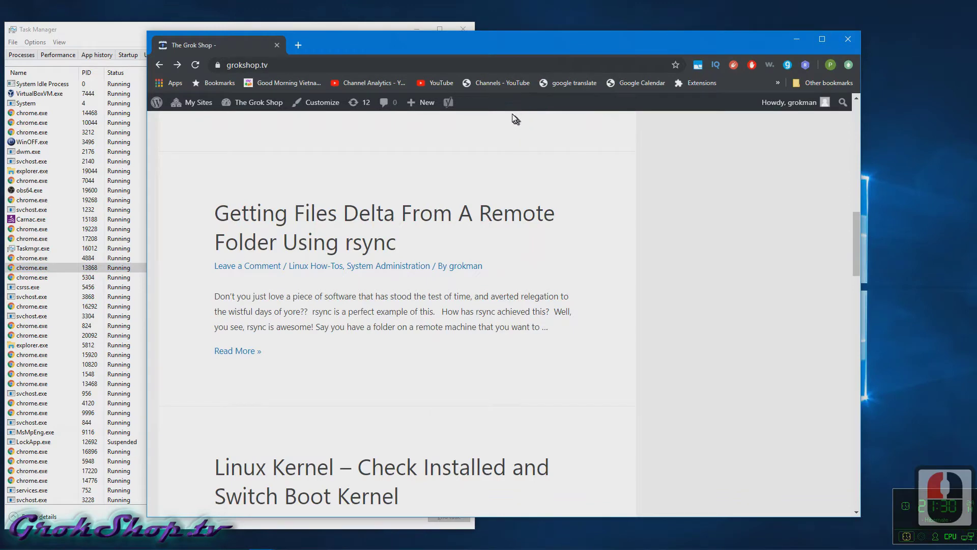
Step: Dismiss Chrome's built-in task manager overlay with Escape
{"action": "key", "text": "Escape"}
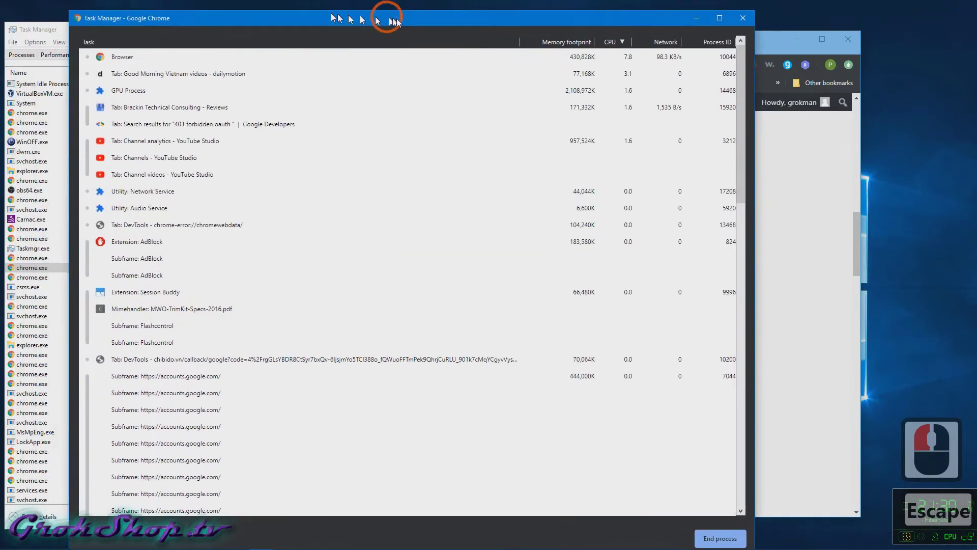
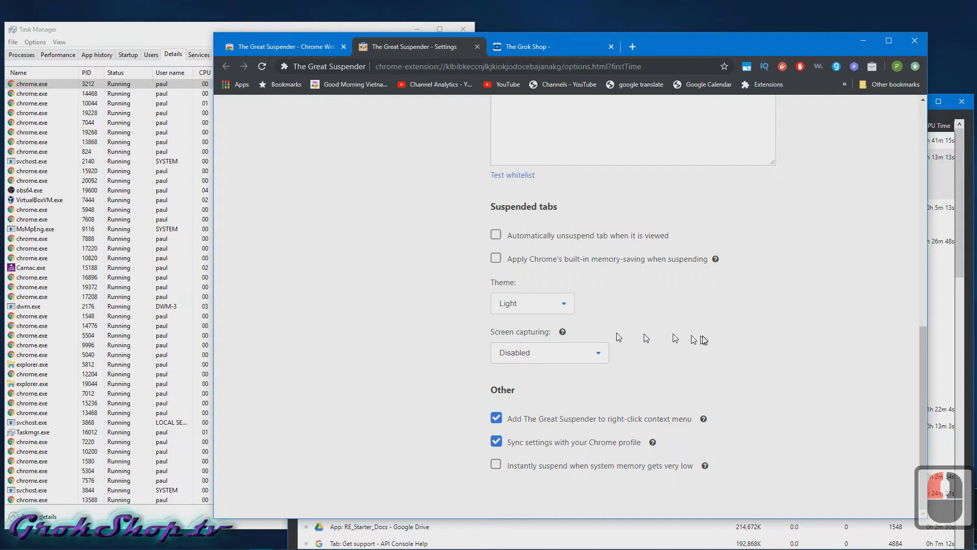
Step: Bring up the page's right-click menu and locate The Great Suspender submenu
{"action": "left_click", "coordinate": [766, 339]}
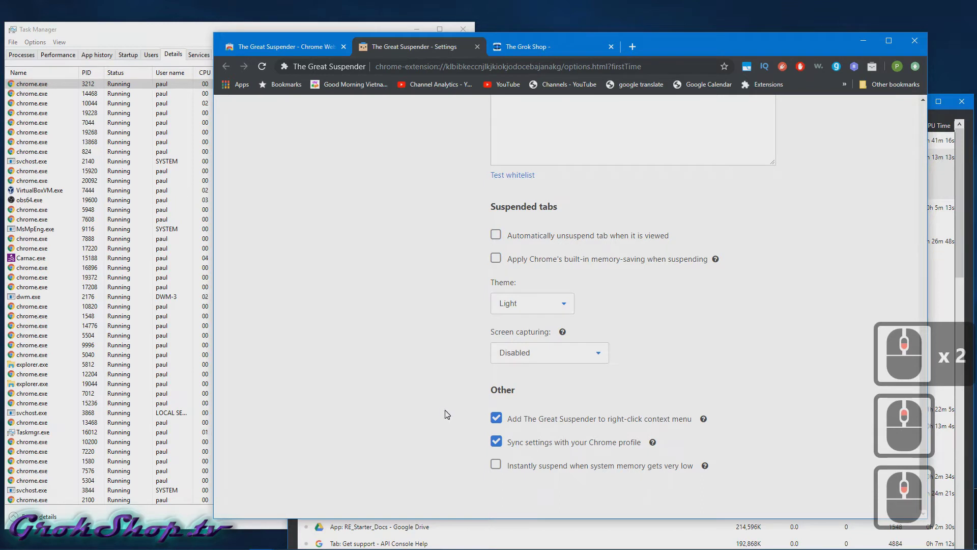
{"action": "right_click", "coordinate": [446, 413]}
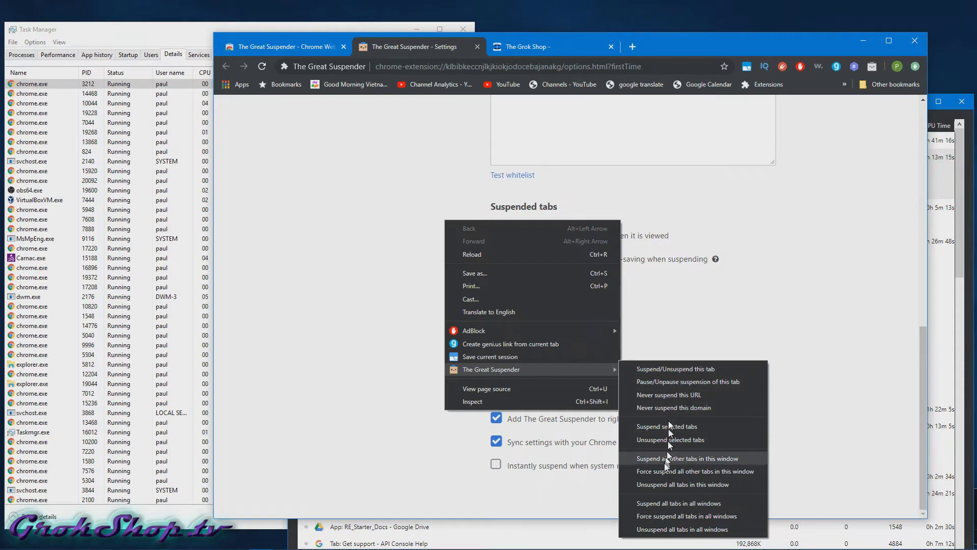
{"action": "left_click", "coordinate": [677, 375]}
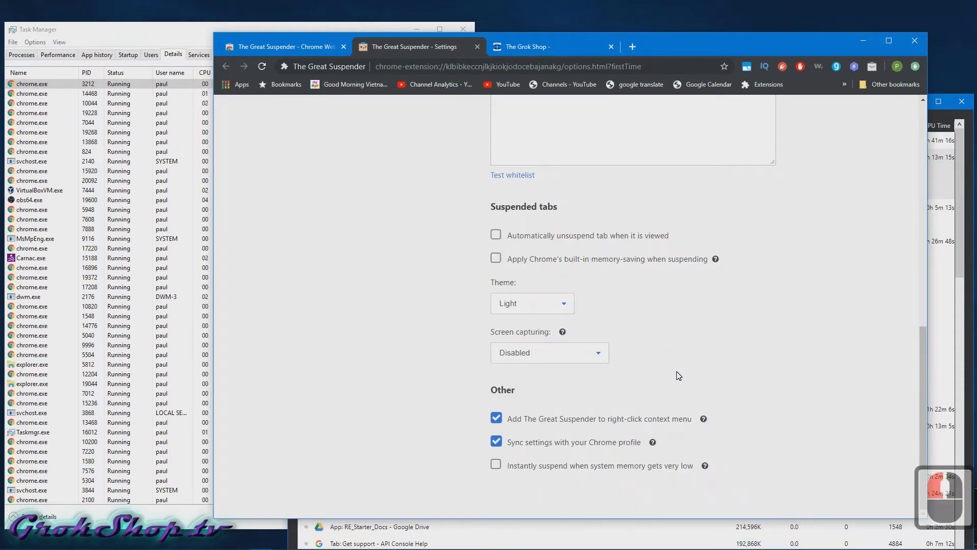
{"action": "right_click", "coordinate": [304, 331]}
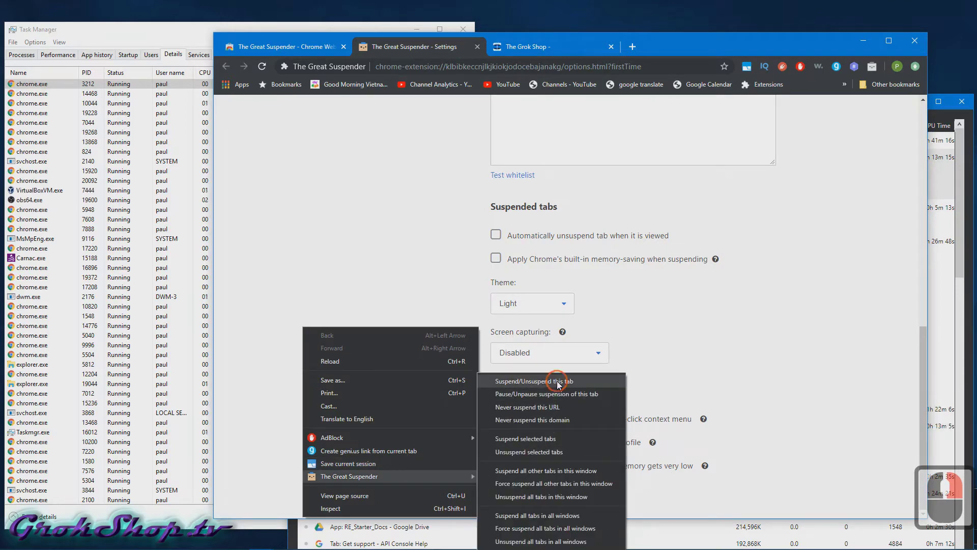
Step: Attempt to suspend the current settings tab, then reopen the menu to its suspend options
{"action": "left_click", "coordinate": [558, 385]}
{"action": "right_click", "coordinate": [347, 340]}
{"action": "right_click", "coordinate": [285, 372]}
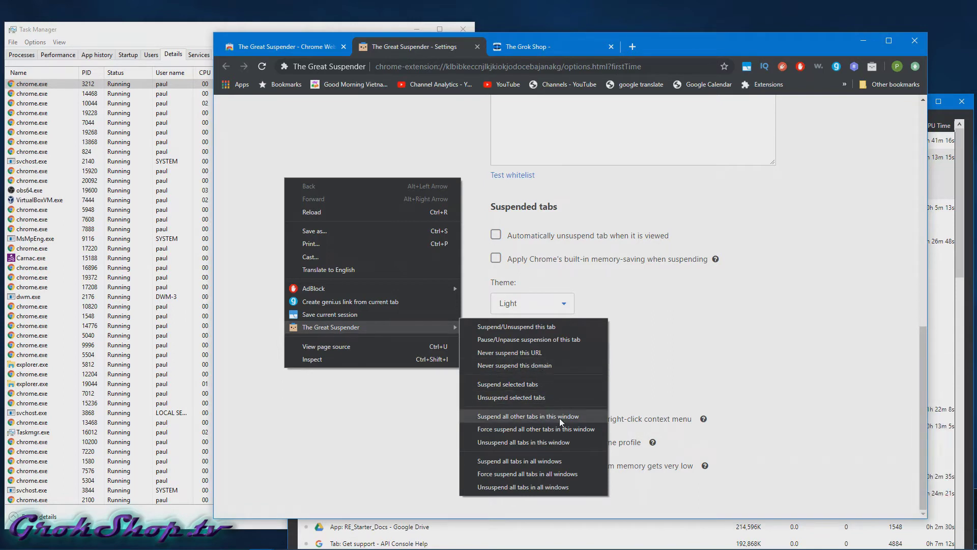
Step: Suspend all other tabs in this window and check the Grok Shop and sleeping Web Store tabs
{"action": "left_click", "coordinate": [560, 422]}
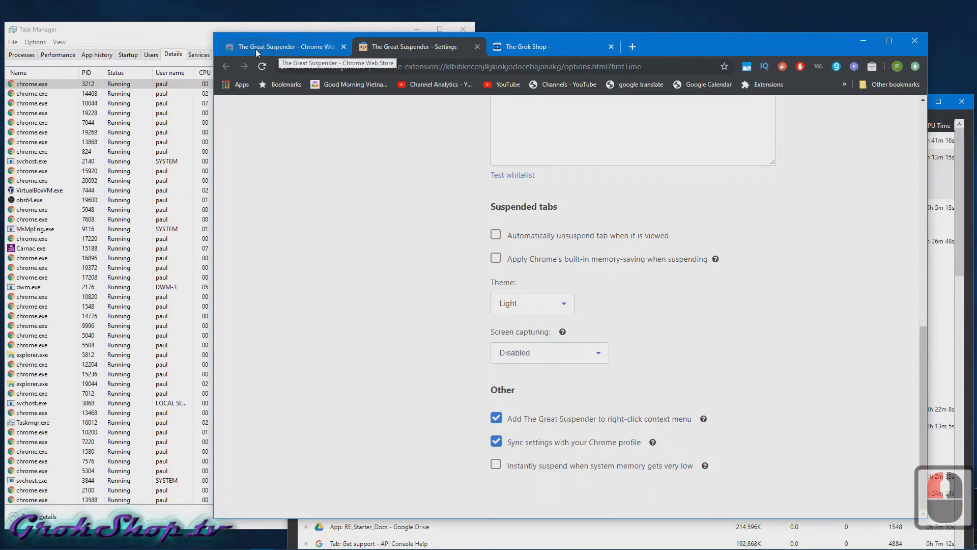
{"action": "left_click", "coordinate": [508, 45]}
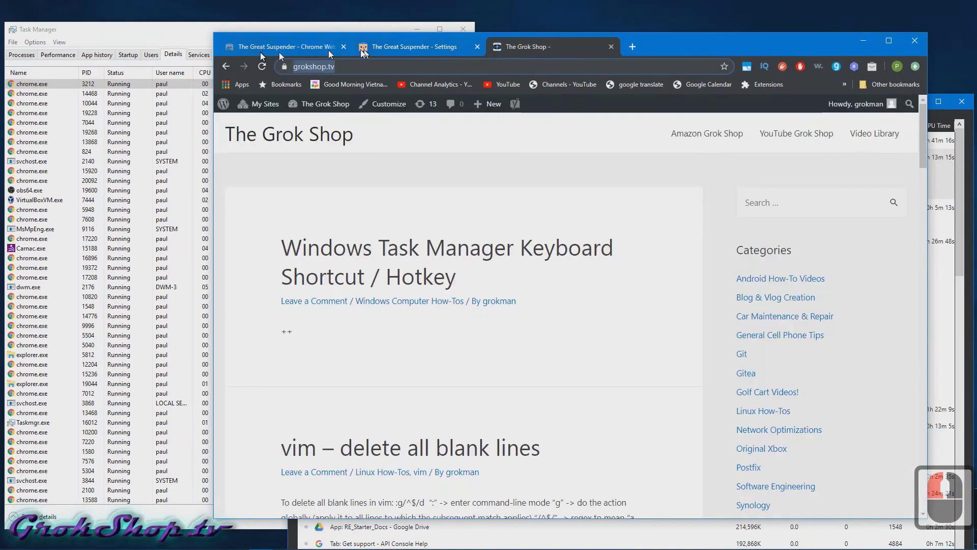
{"action": "left_click", "coordinate": [261, 56]}
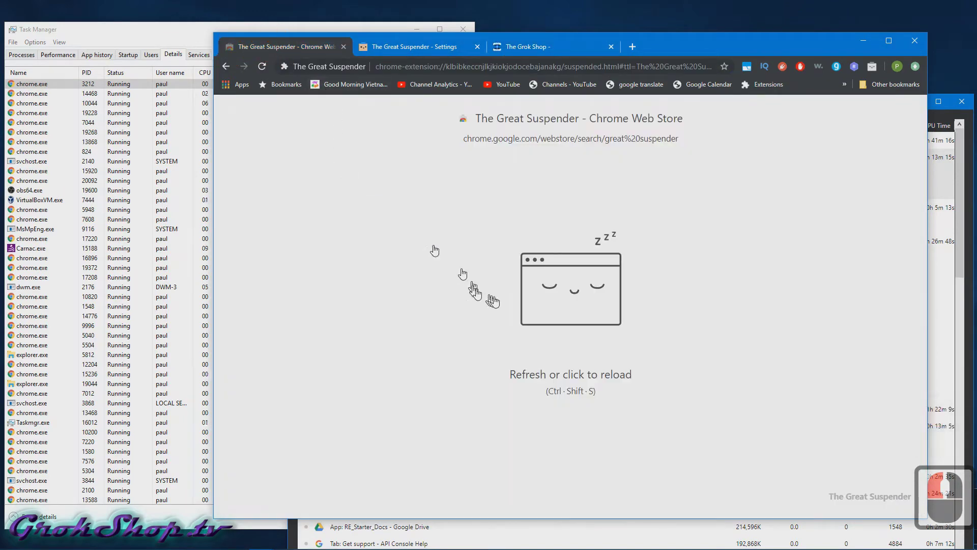
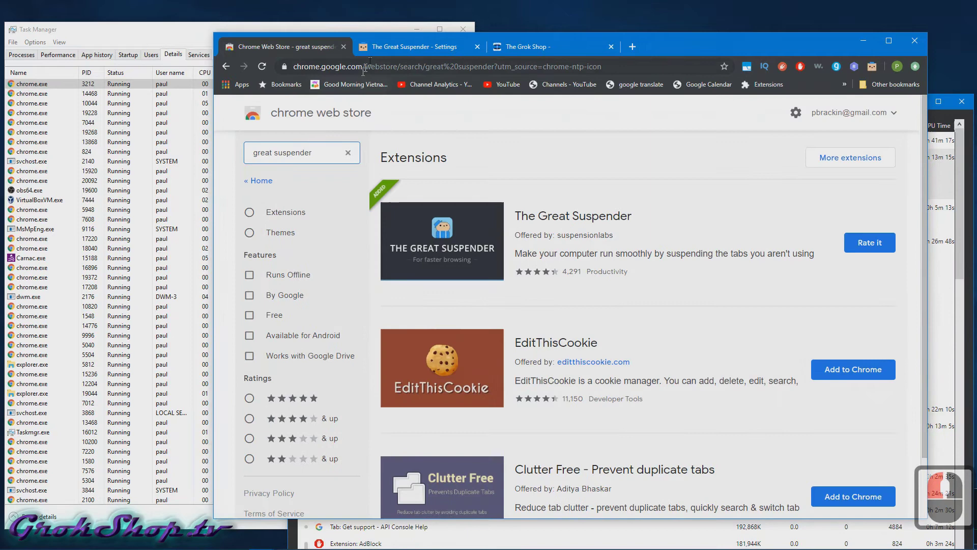
{"action": "left_click", "coordinate": [383, 46]}
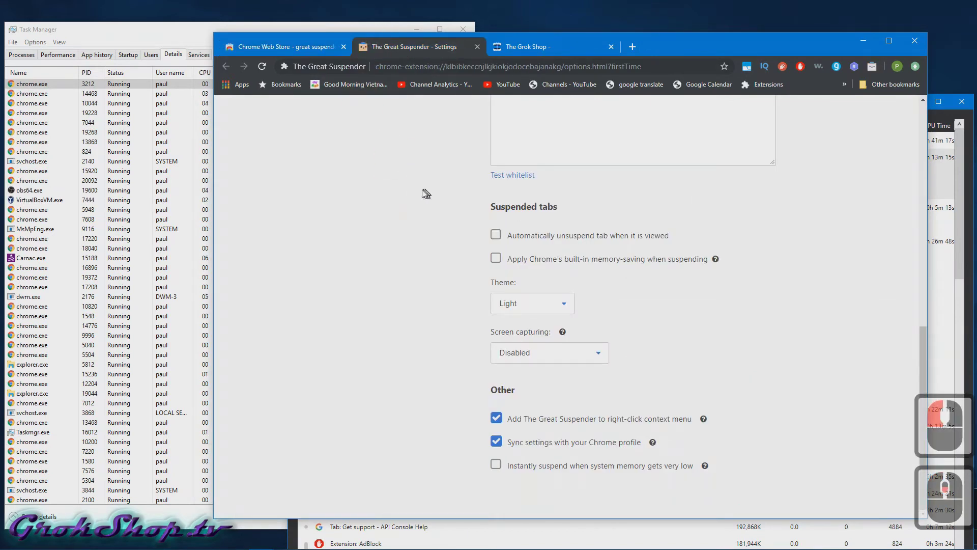
{"action": "scroll", "scroll_direction": "down", "scroll_amount": 3}
Step: Suspend all tabs in all windows, then move the Chrome window further right
{"action": "right_click", "coordinate": [394, 389]}
{"action": "scroll", "scroll_direction": "down", "scroll_amount": 3}
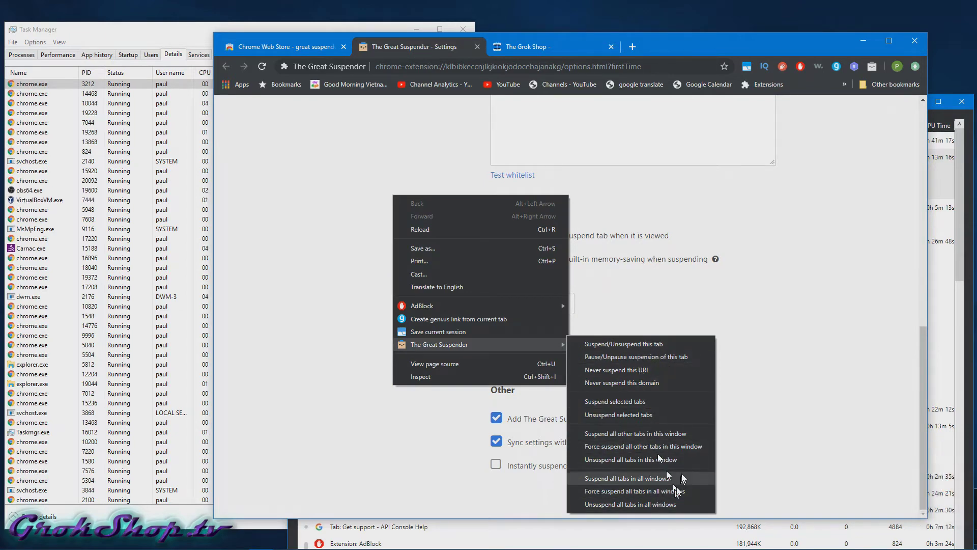
{"action": "left_click", "coordinate": [781, 381]}
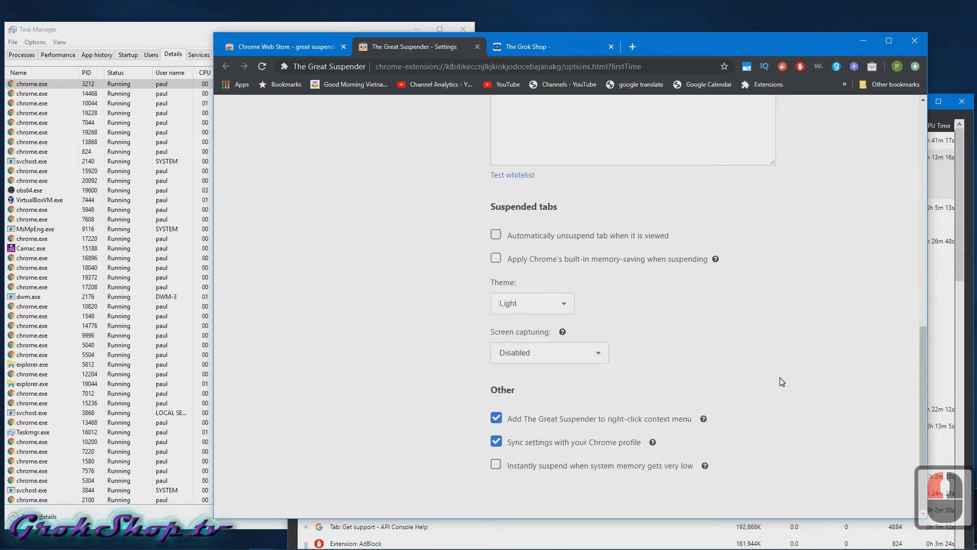
{"action": "left_click_drag", "start_coordinate": [710, 66], "coordinate": [809, 150]}
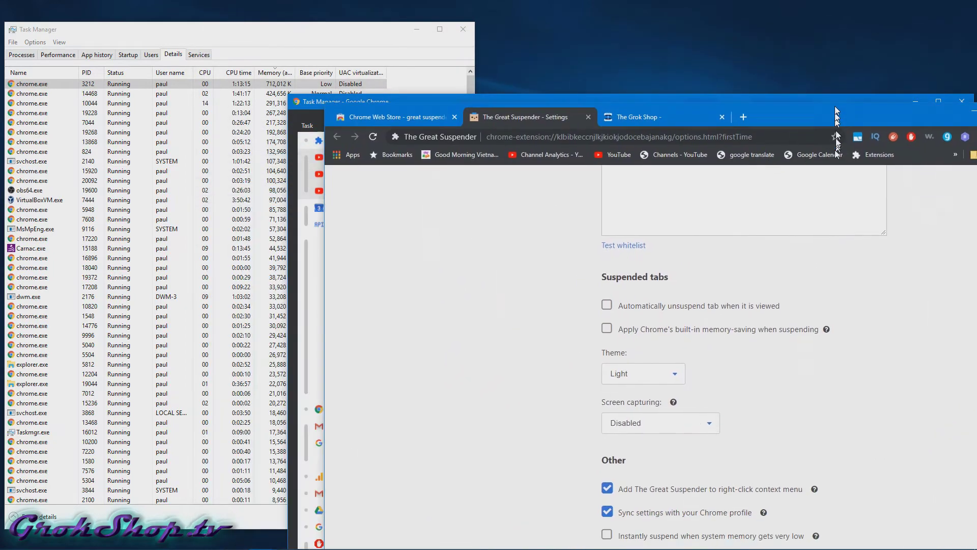
{"action": "left_click", "coordinate": [841, 51]}
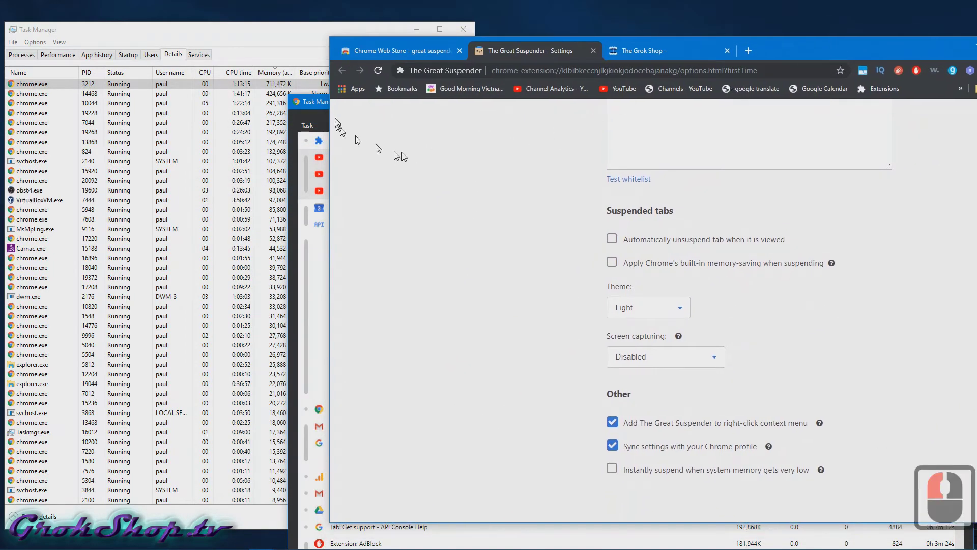